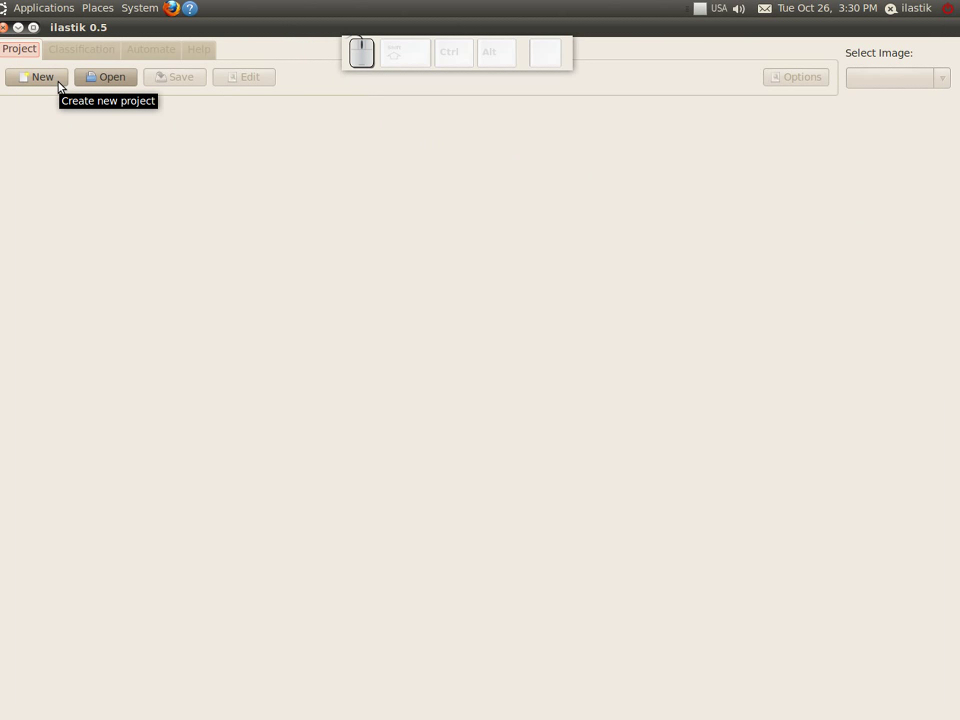
Step: Start a new project and choose the low_knott folder as the image stack source
click(59, 86)
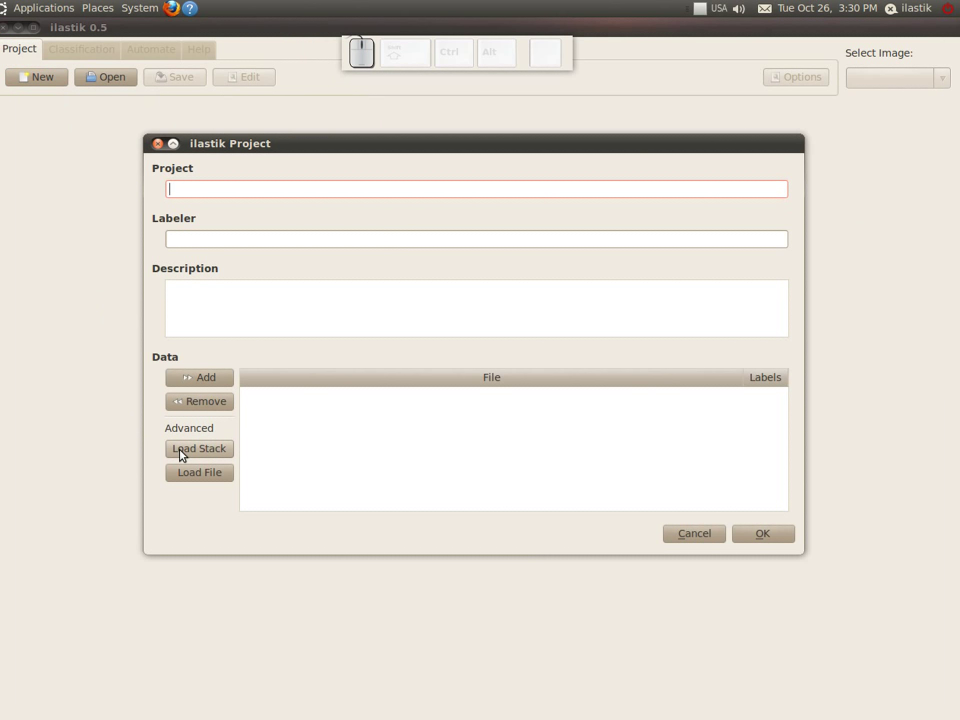
click(180, 454)
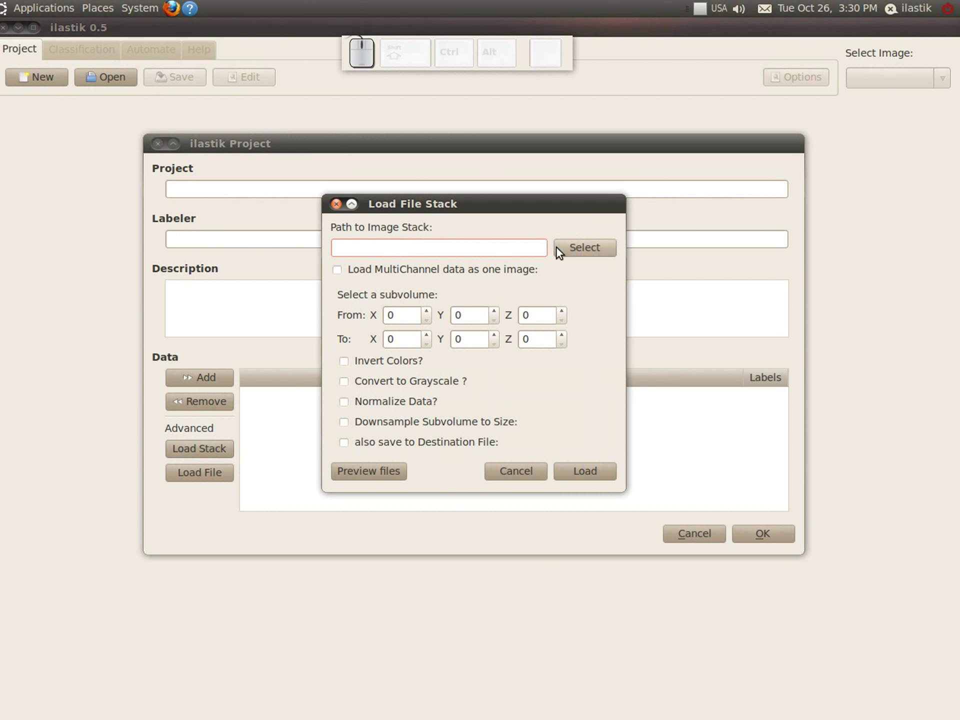
click(585, 253)
click(284, 209)
click(344, 258)
click(348, 251)
click(719, 592)
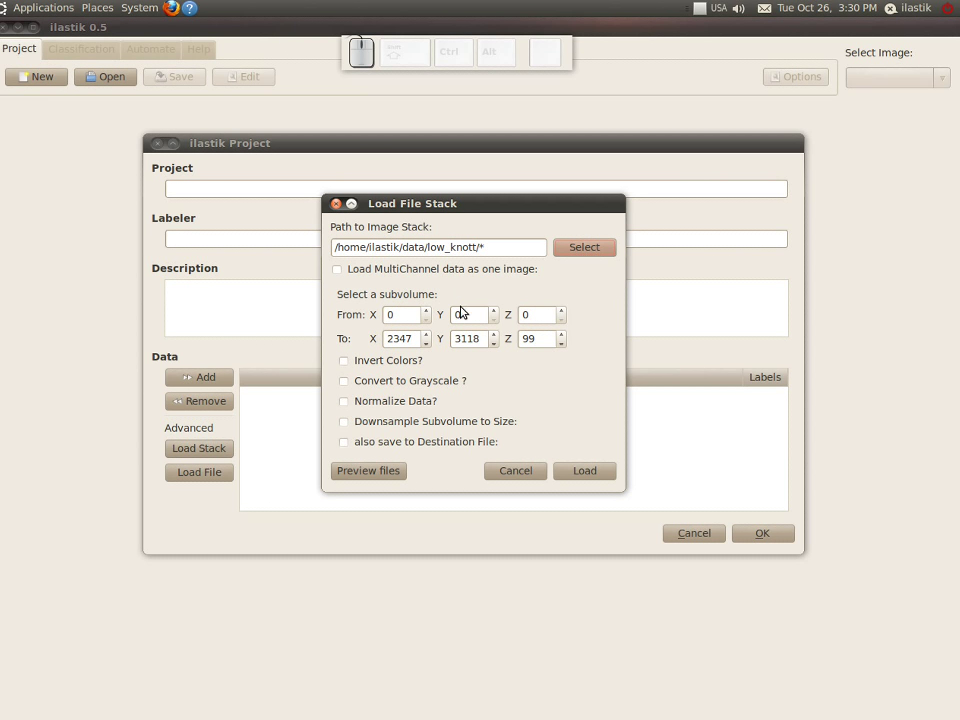
Step: Limit the subvolume to X and Y from 512 to 1024
click(410, 306)
key(KP_5)
key(KP_1)
key(KP_2)
key(KP_5)
key(KP_1)
key(KP_2)
key(Tab)
key(KP_1)
key(KP_0)
key(KP_2)
key(KP_4)
key(Tab)
key(KP_1)
key(KP_0)
key(KP_2)
key(KP_4)
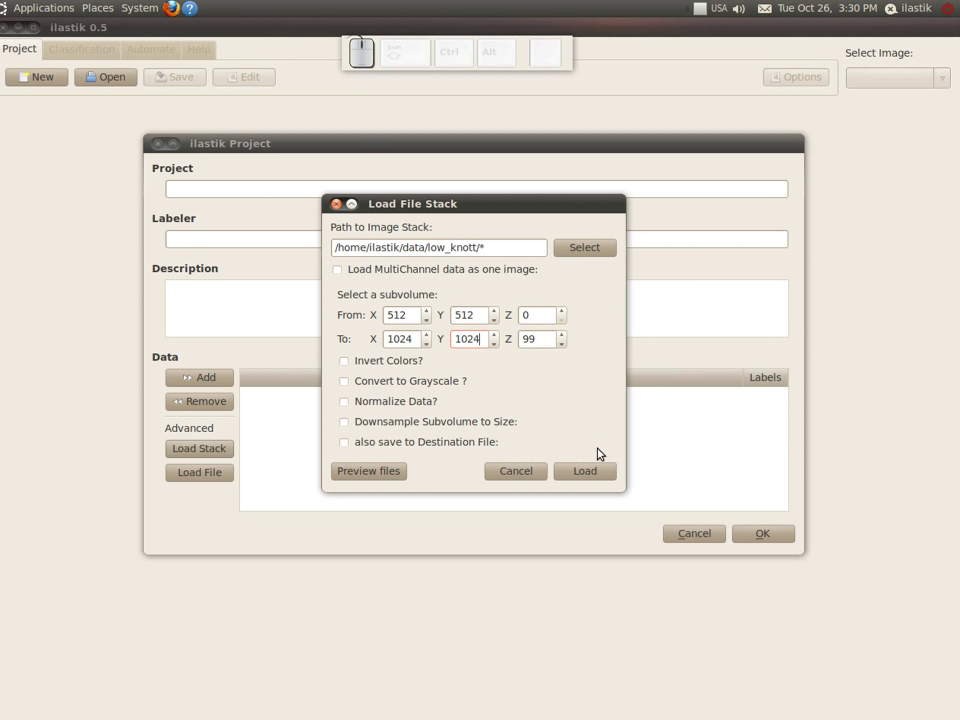
Step: Load the low_knott subvolume and confirm the project so it shows in the slice views
click(600, 476)
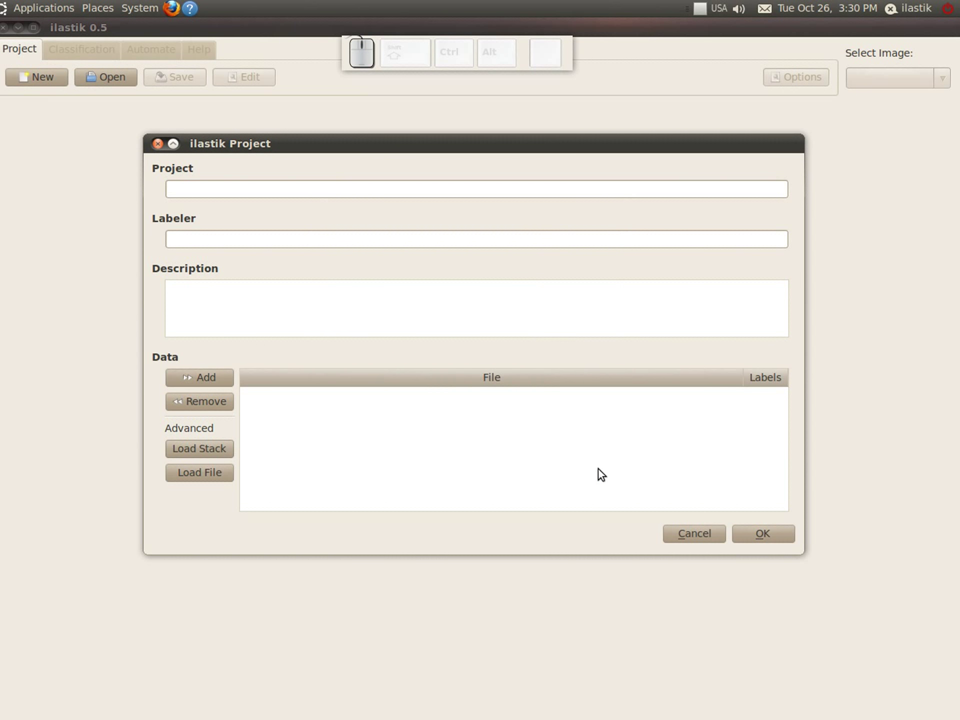
click(782, 534)
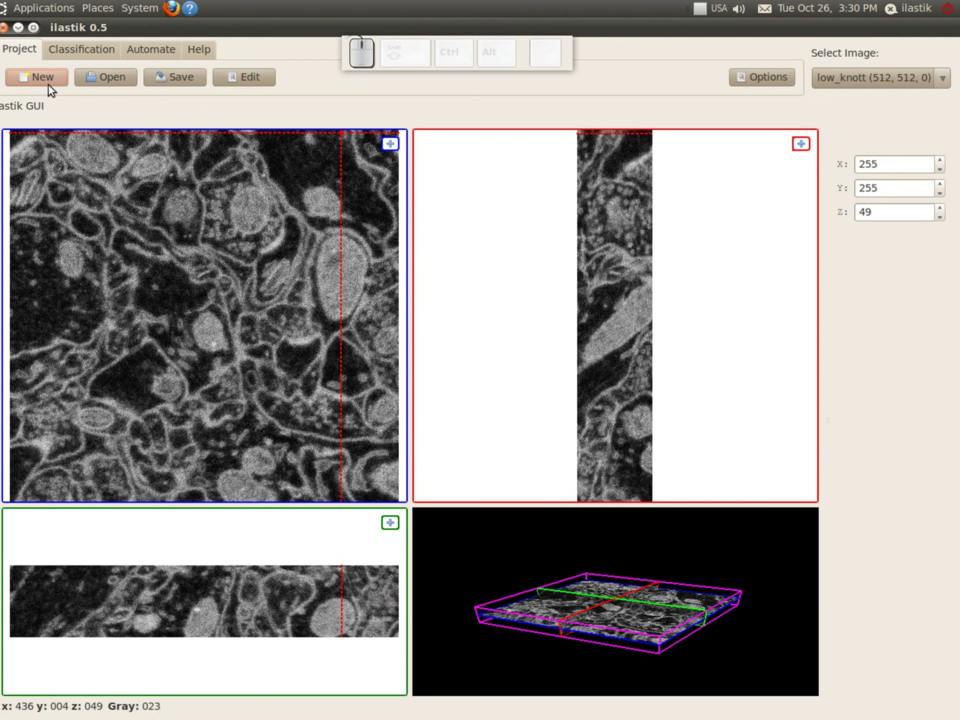
Step: Start another new project and choose low_knott as the stack folder again
click(52, 86)
click(214, 450)
click(612, 254)
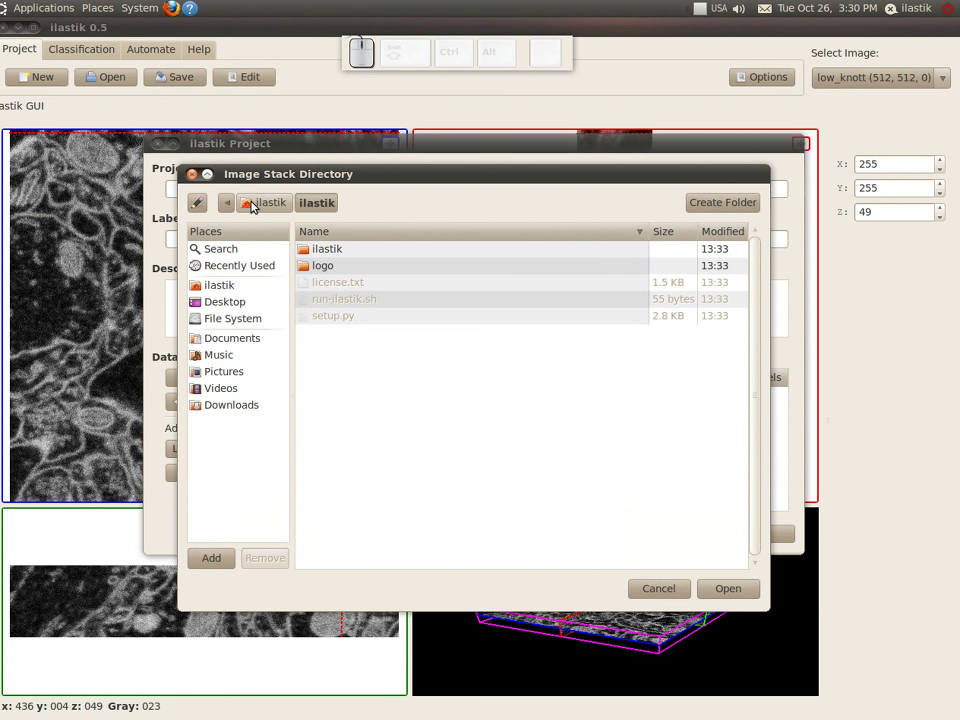
click(251, 205)
click(332, 252)
click(358, 254)
click(740, 599)
Step: Set the subvolume bounds to 512–1024 in X and Y
click(410, 310)
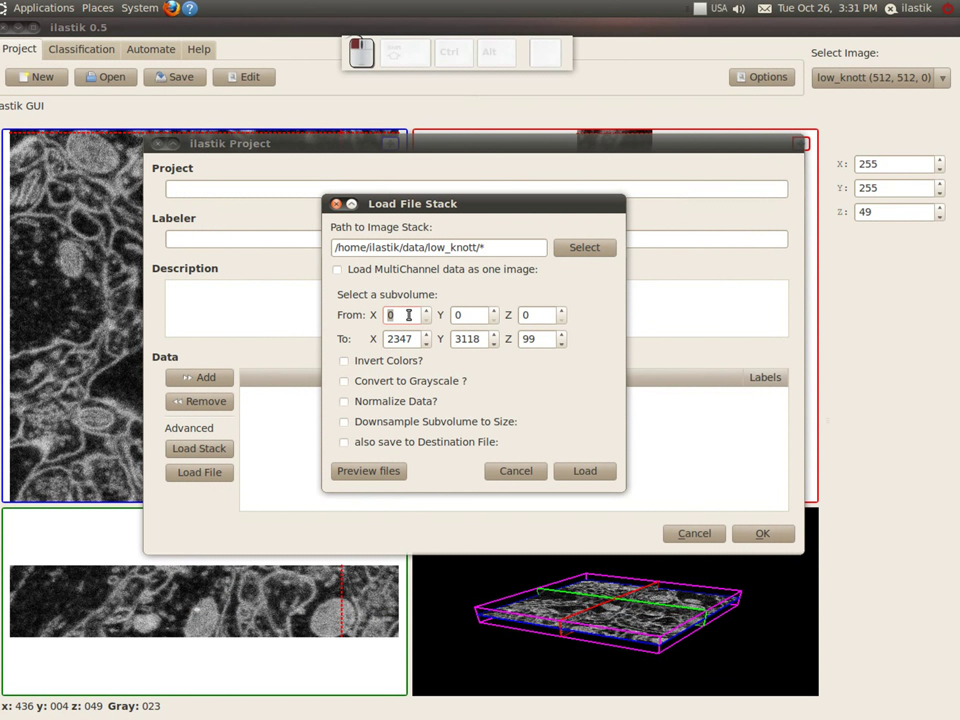
key(KP_5)
key(KP_1)
key(KP_2)
key(Caps_Lock)
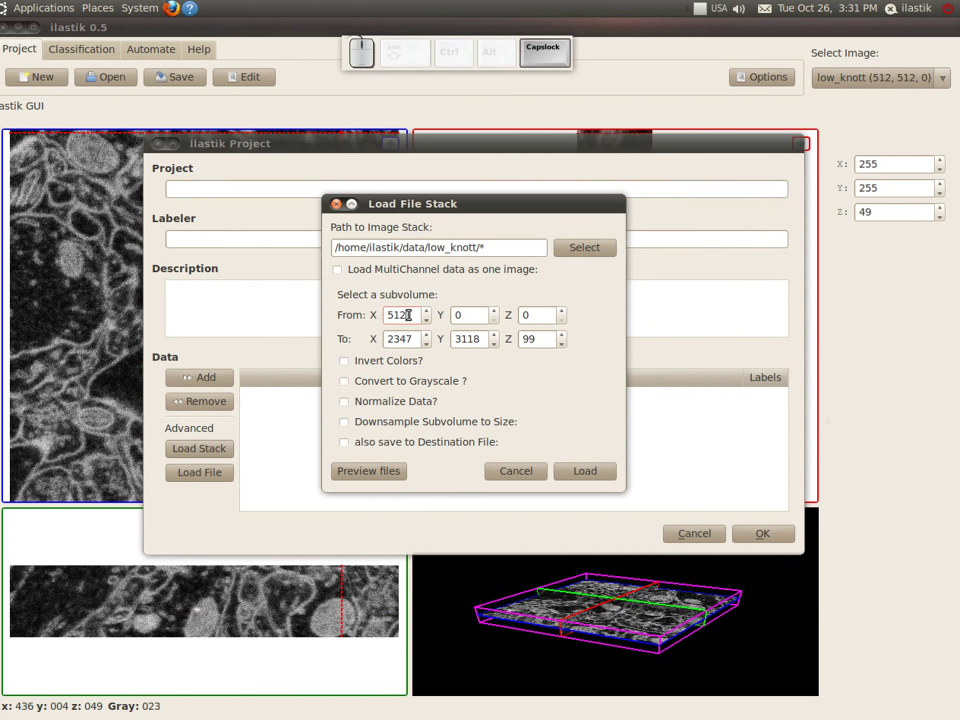
key(Caps_Lock)
key(Tab)
key(KP_5)
key(KP_1)
key(KP_2)
key(Tab)
key(KP_1)
key(KP_0)
key(KP_2)
key(KP_4)
key(Tab)
key(KP_1)
key(KP_0)
key(KP_2)
key(KP_4)
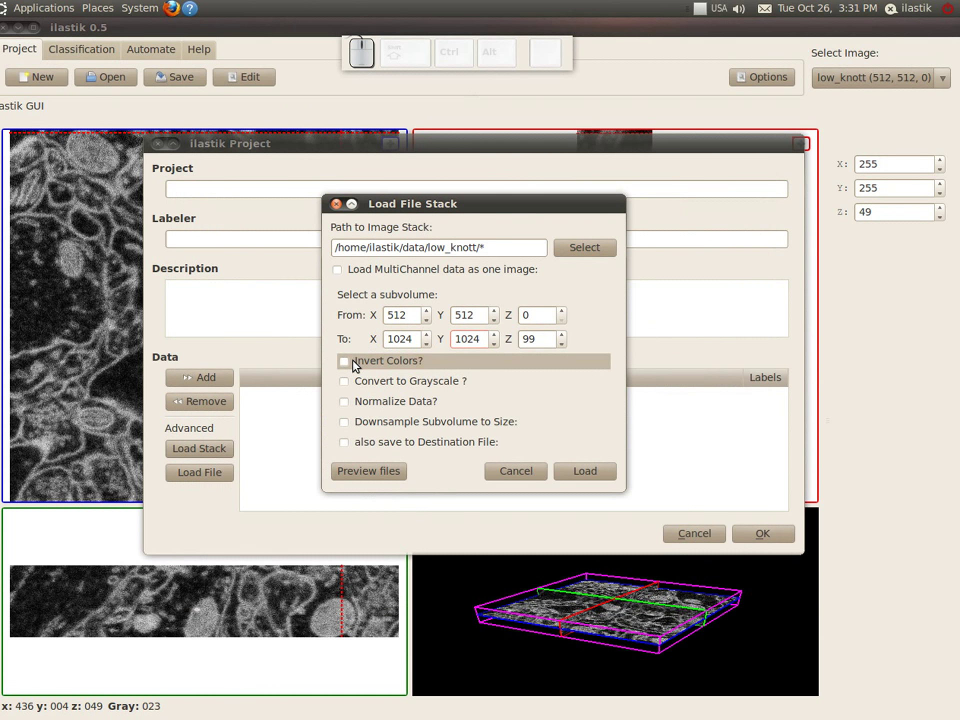
Step: Enable Invert Colors and saving to a destination file, leaving downsampling off
click(353, 364)
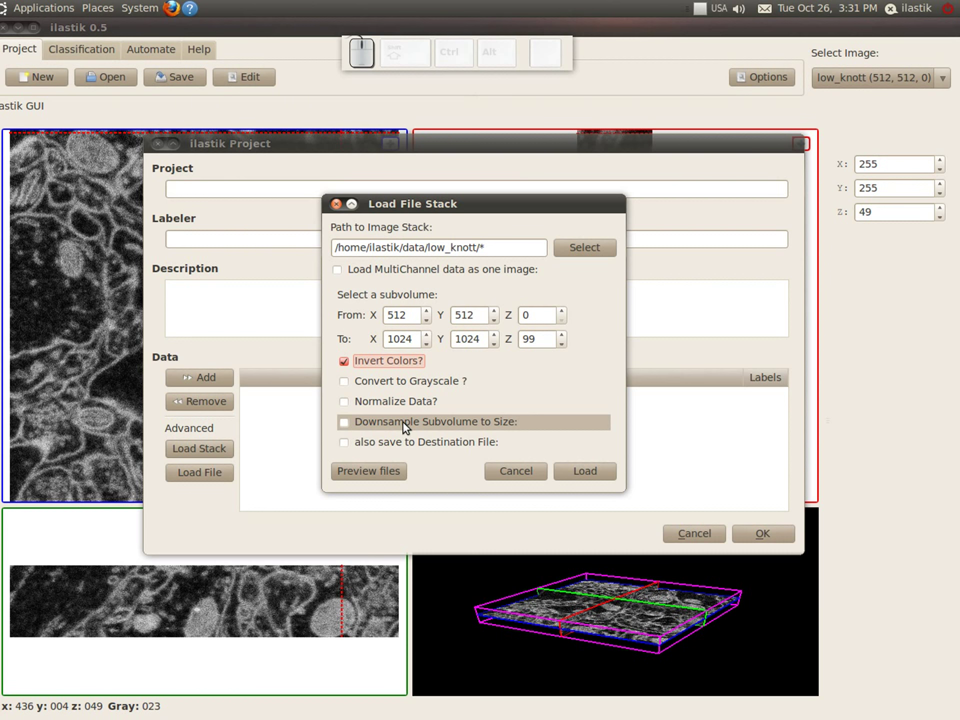
click(349, 429)
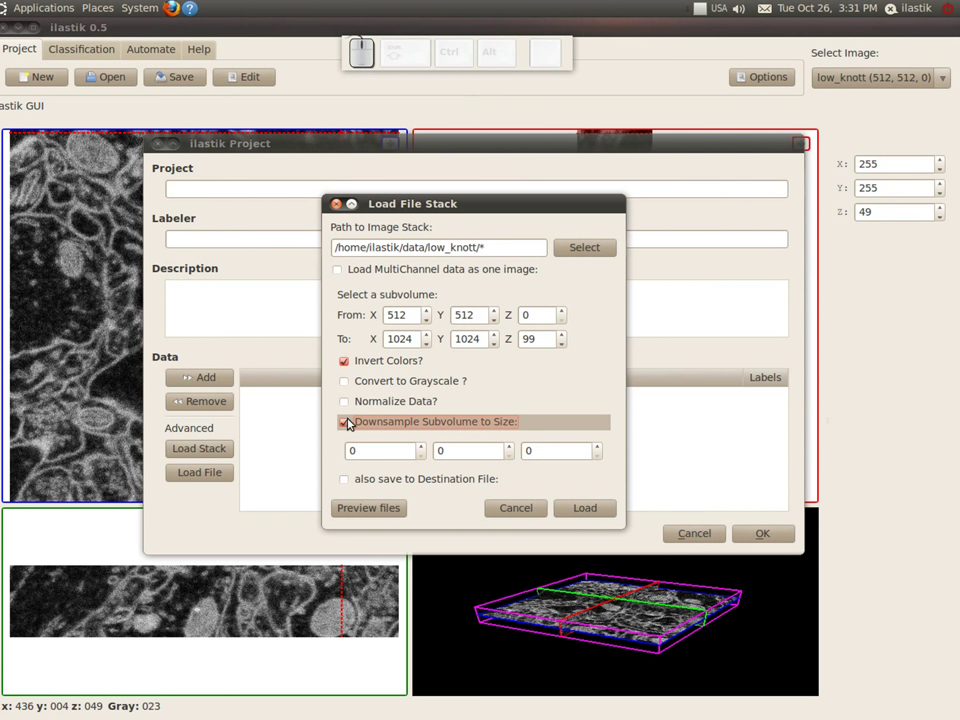
click(349, 425)
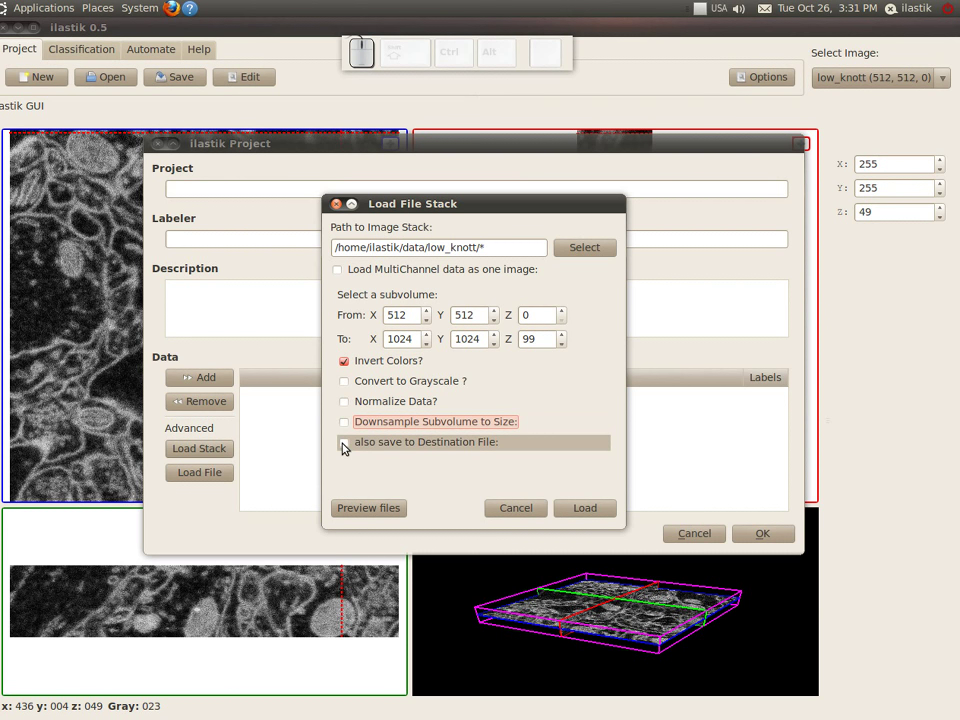
click(348, 447)
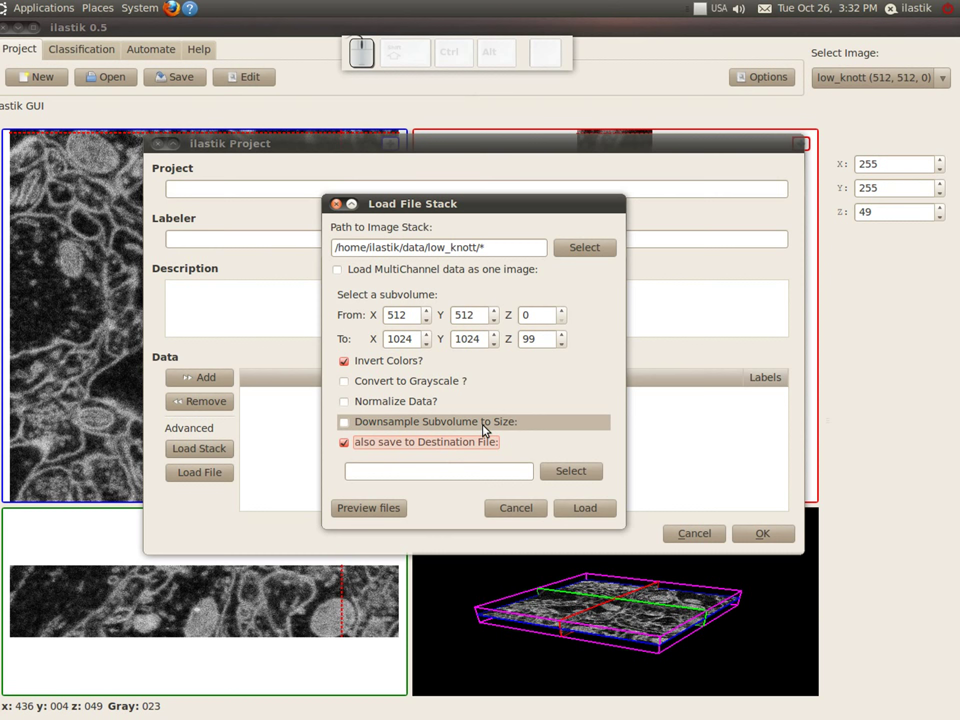
Step: Save the inverted subvolume as subvolume1.h5 in the data folder and load it into the project
click(578, 478)
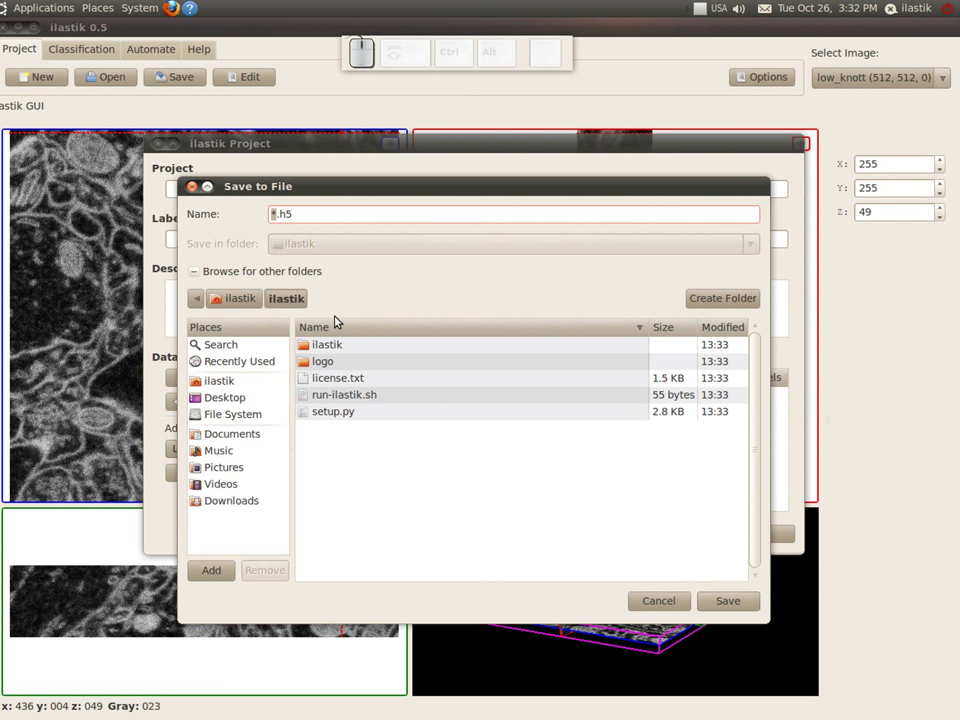
click(232, 306)
click(316, 351)
click(276, 209)
key(BackSpace)
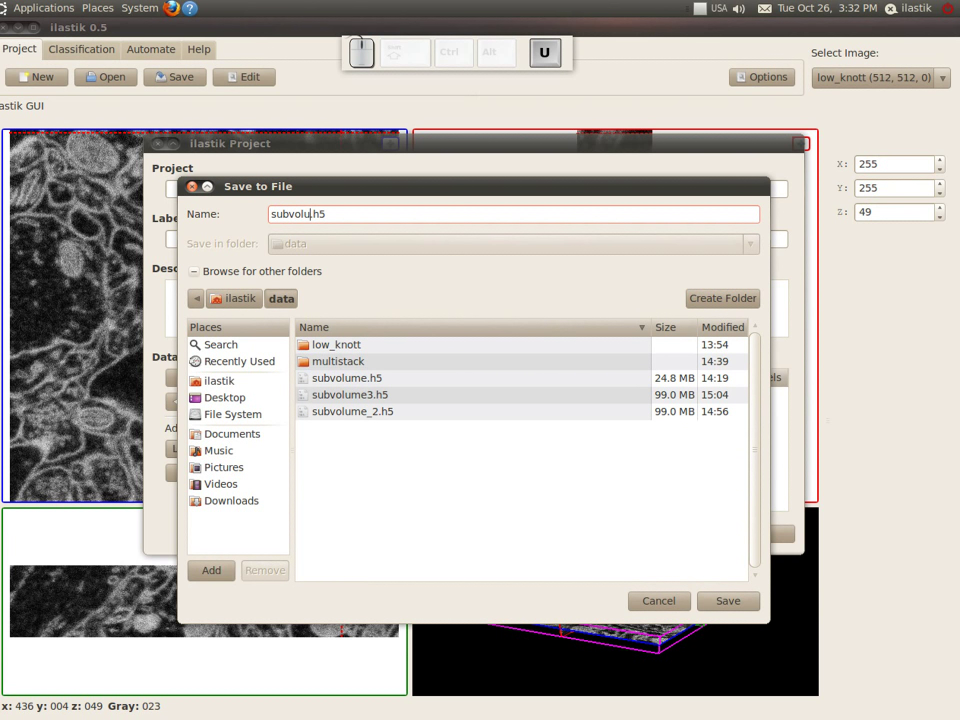
key(1)
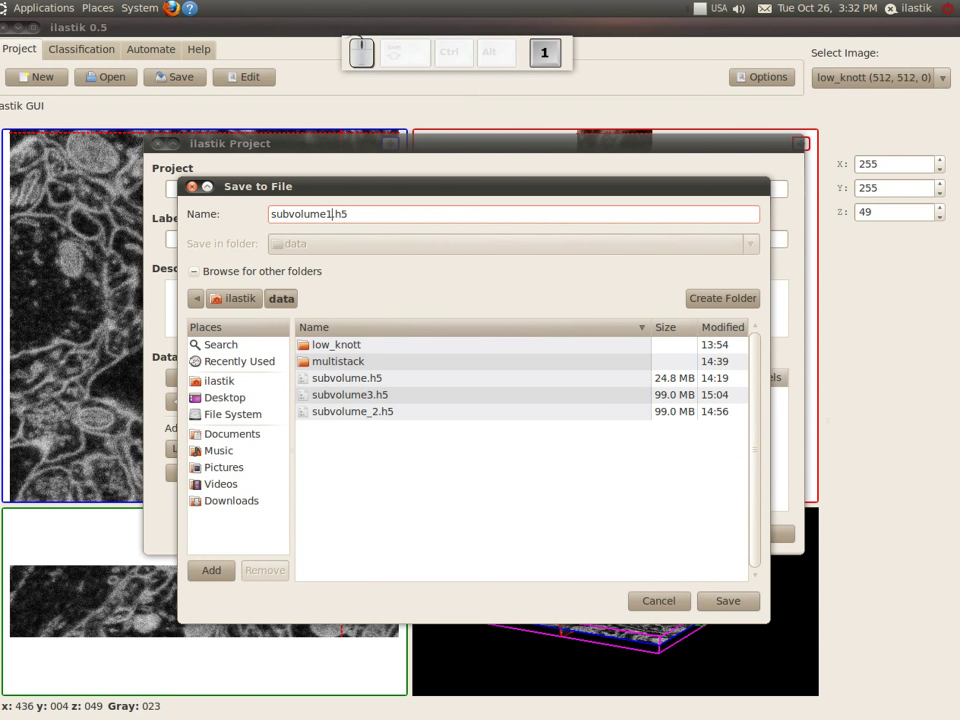
click(713, 603)
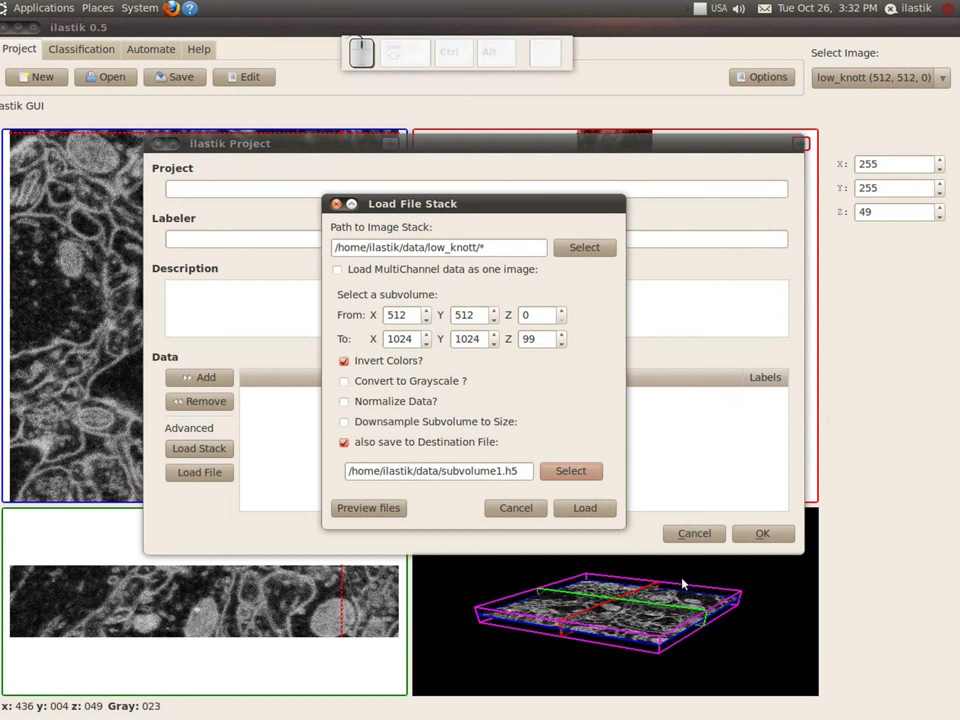
click(595, 512)
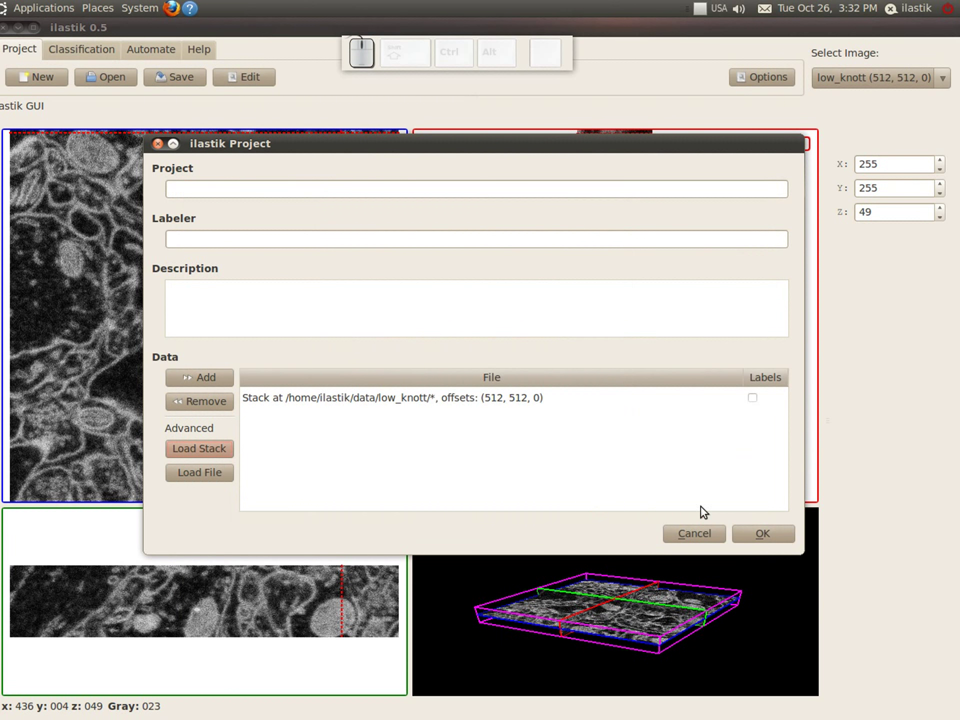
Step: View the inverted data, then start a new project and choose data/subvolume1.h5 as the file to load
click(758, 535)
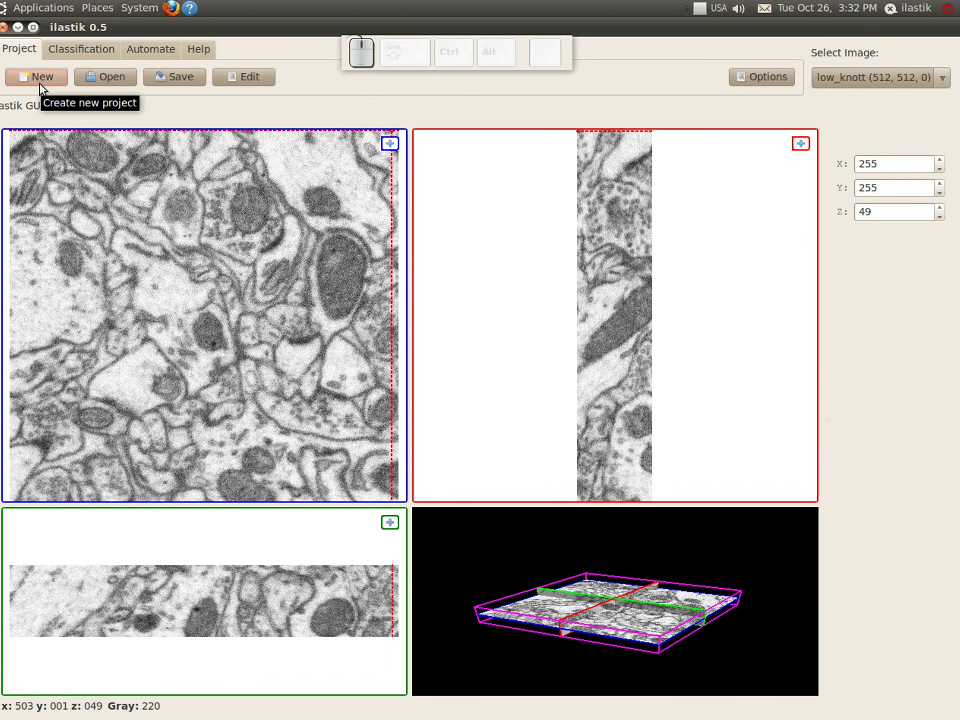
click(44, 88)
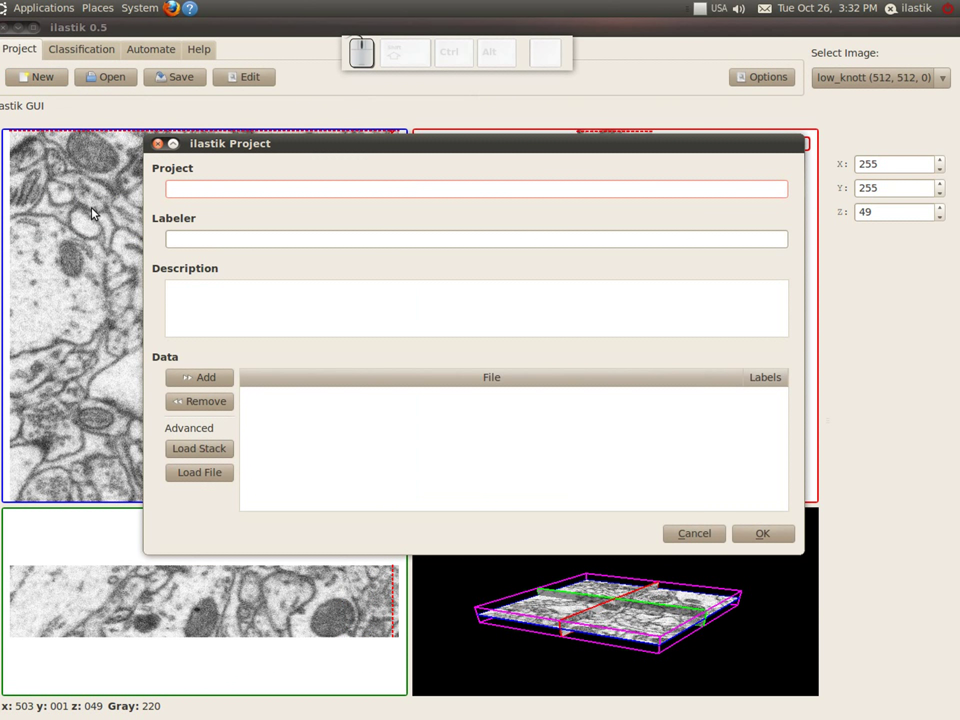
click(207, 477)
click(588, 300)
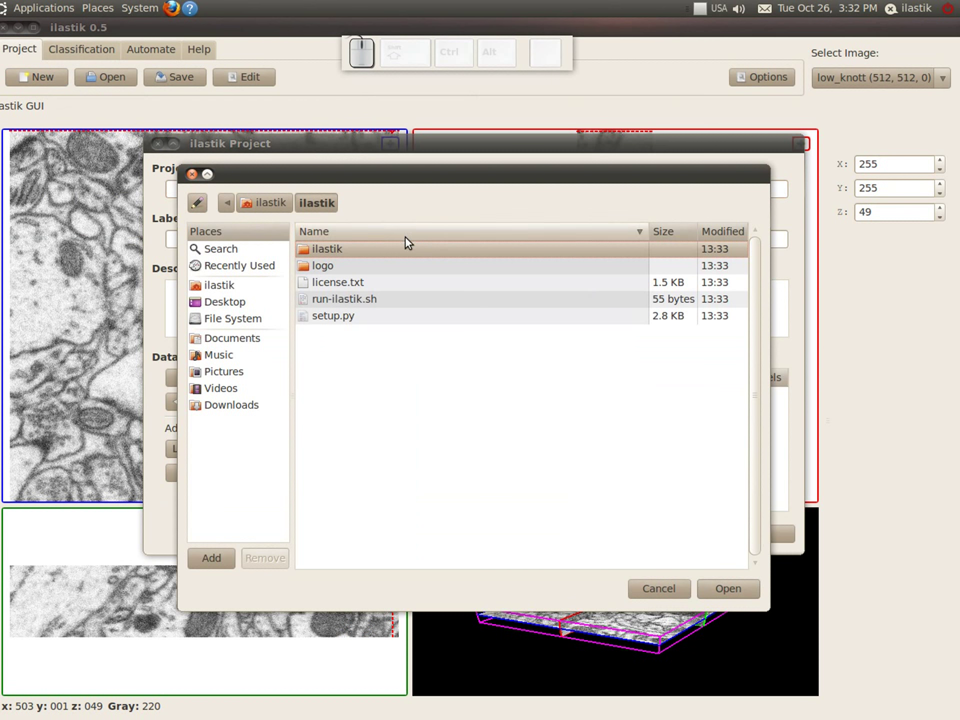
click(270, 203)
click(352, 253)
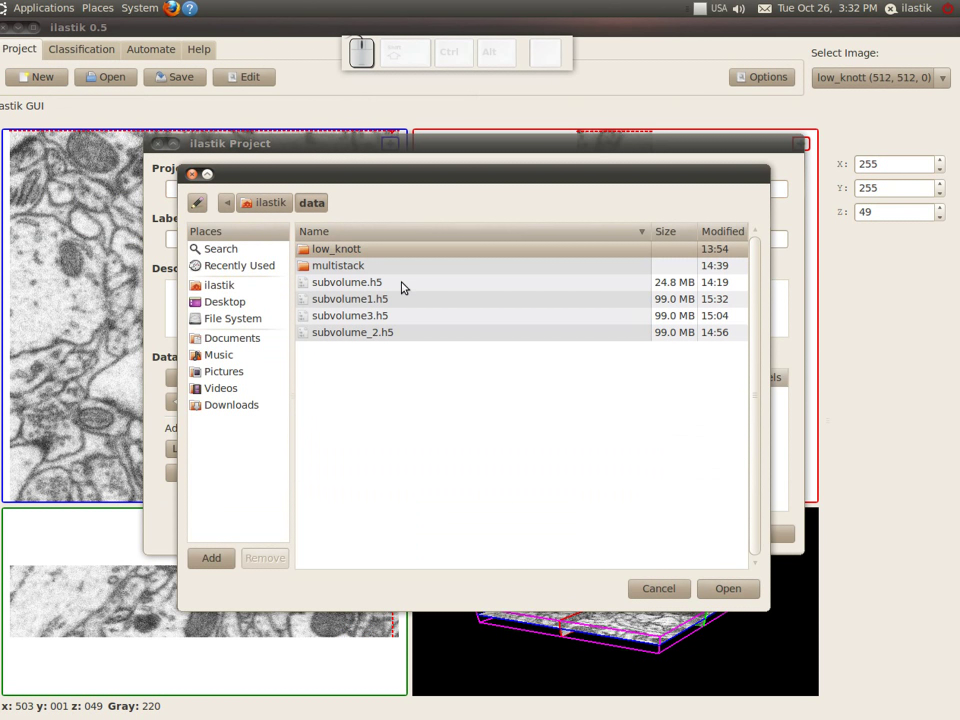
click(394, 302)
click(750, 592)
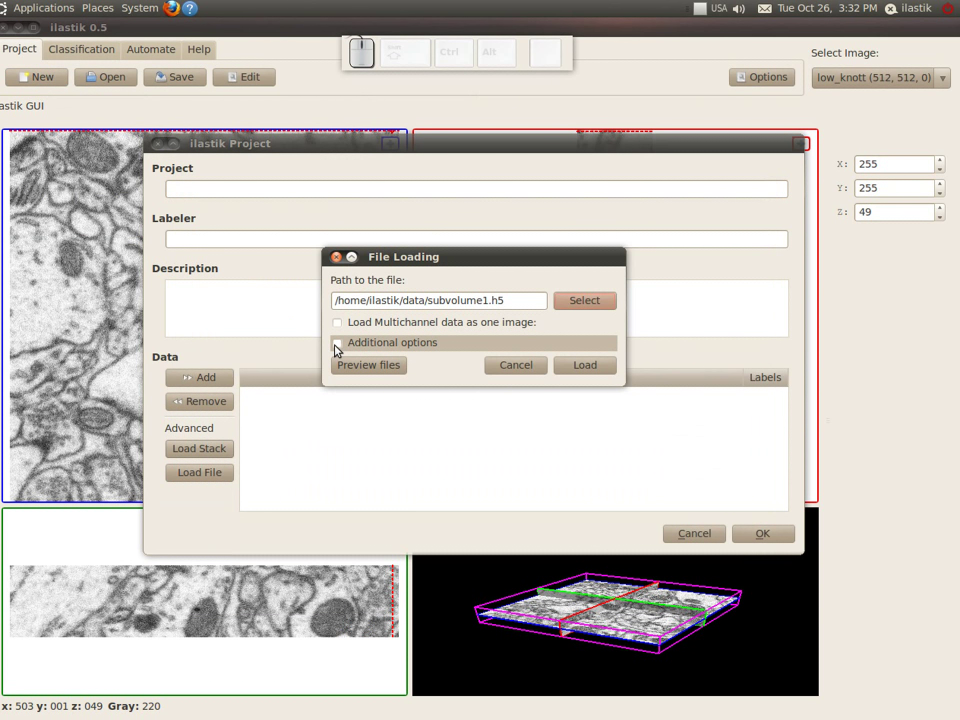
Step: Show the additional options, load subvolume1.h5 and finish creating the project
click(340, 349)
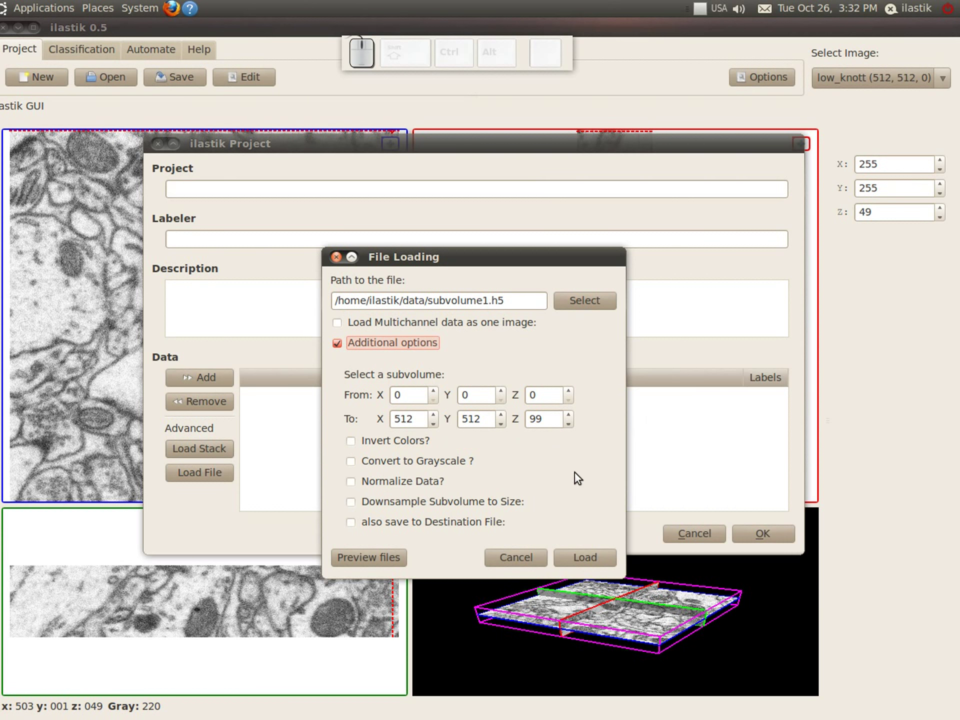
click(589, 562)
click(754, 535)
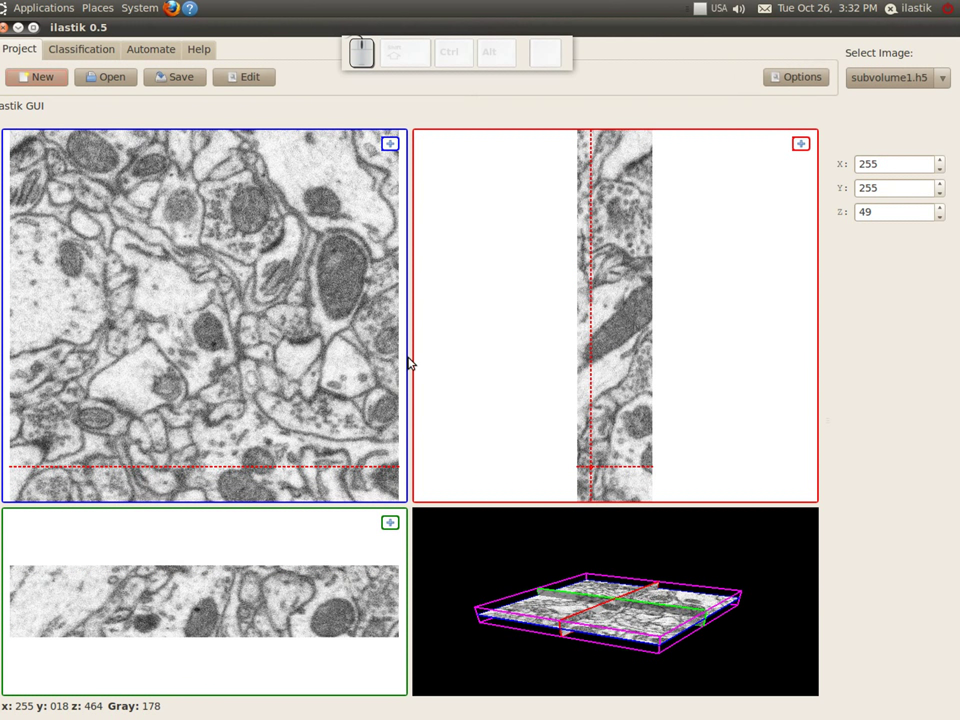
scroll(up, 3)
scroll(down, 3)
scroll(down, 3)
scroll(up, 3)
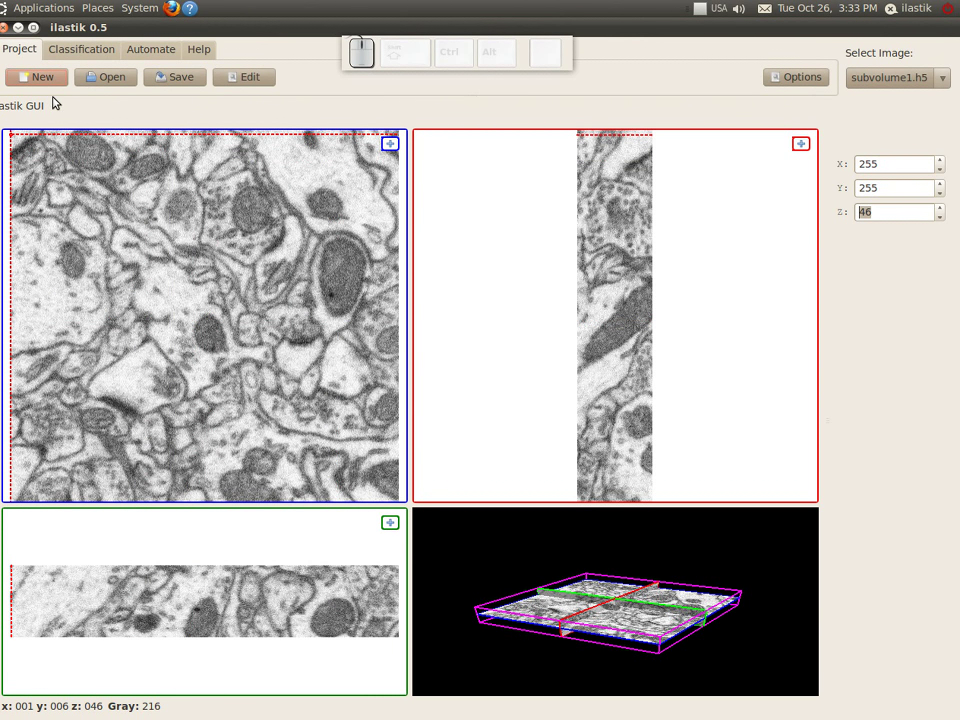
Step: Start a new project and choose the multistack folder as the stack source
click(51, 83)
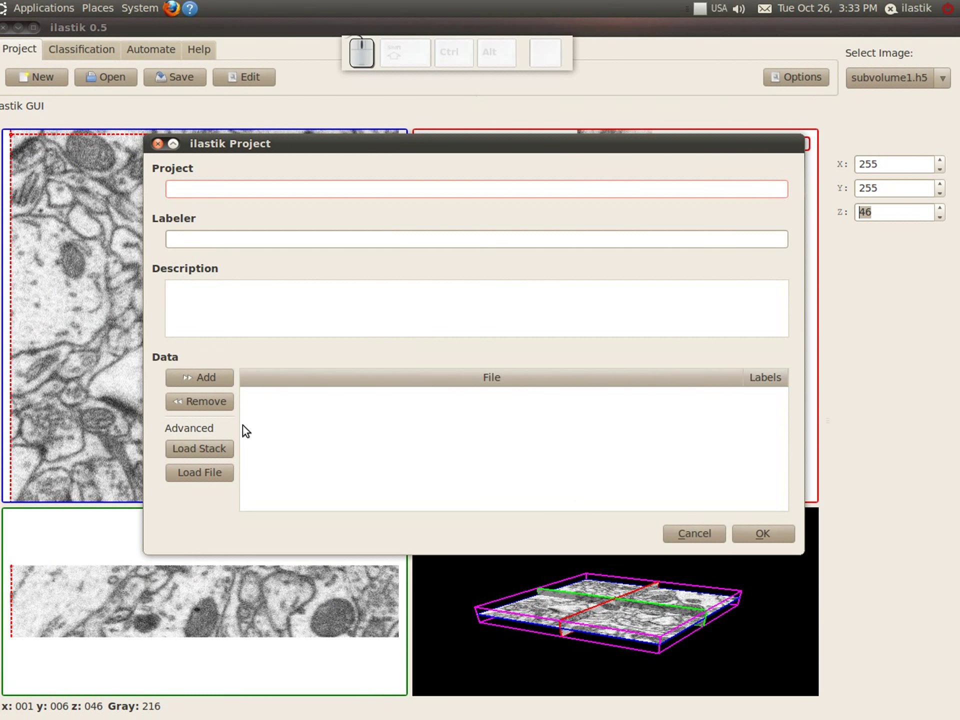
click(217, 452)
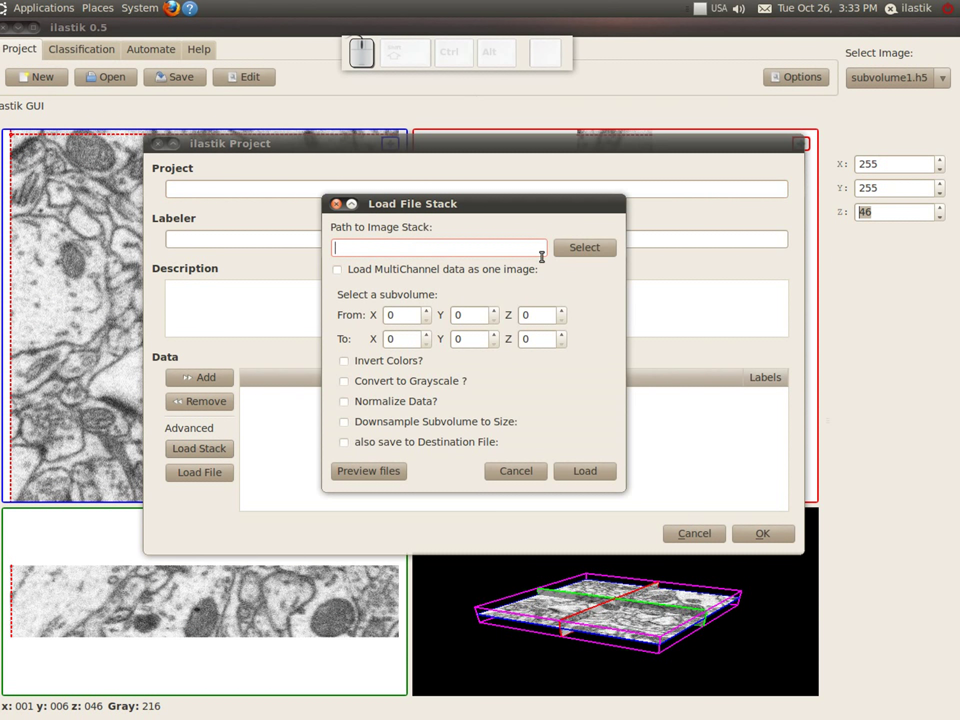
click(592, 252)
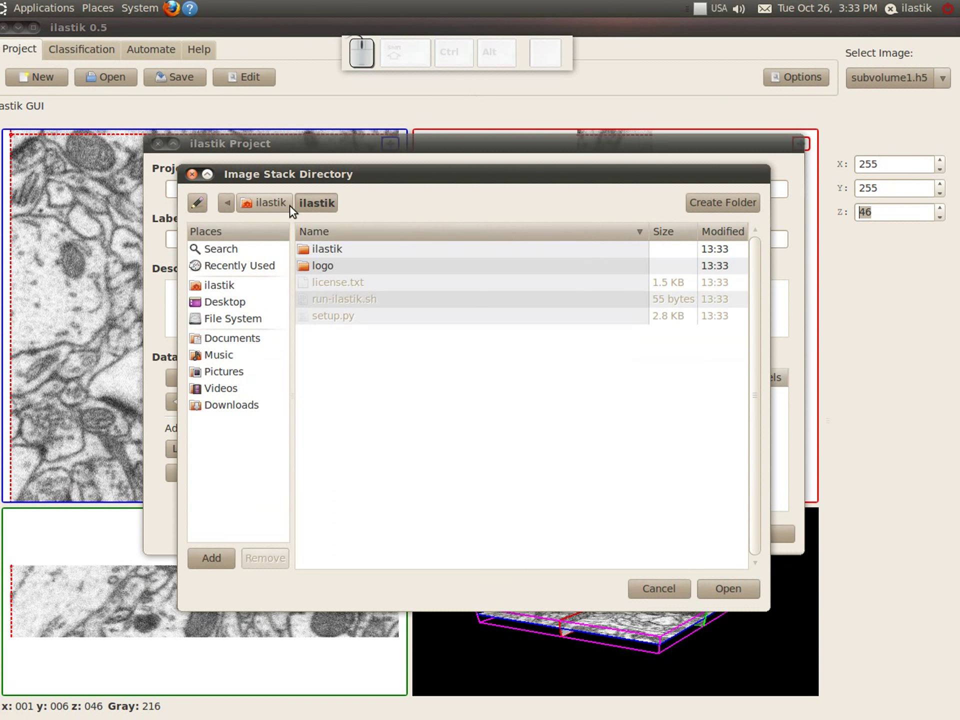
click(282, 206)
click(375, 251)
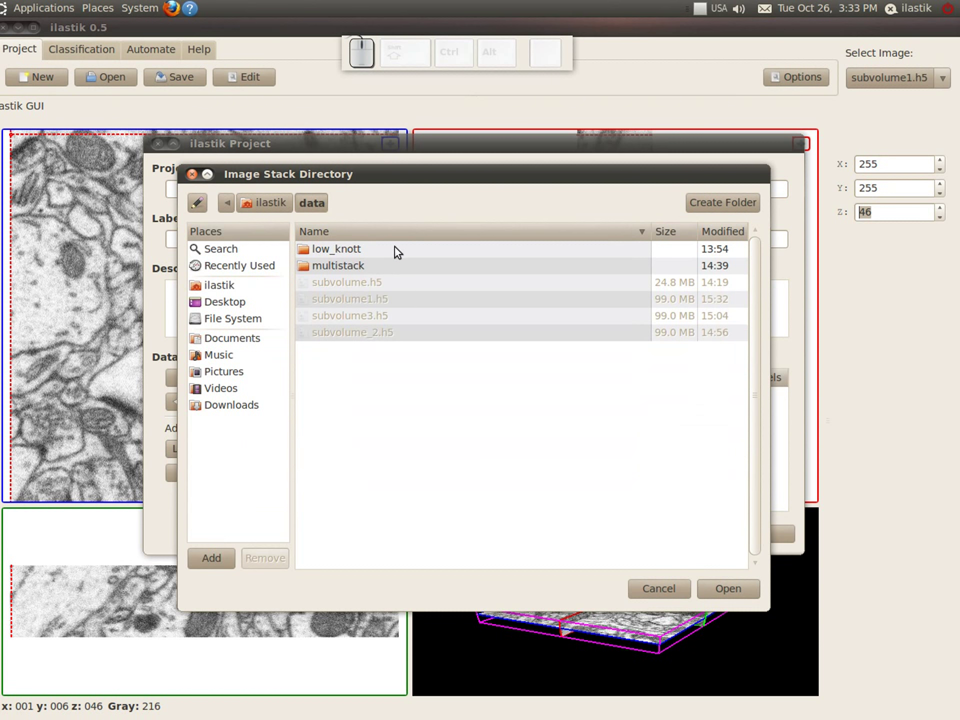
click(362, 273)
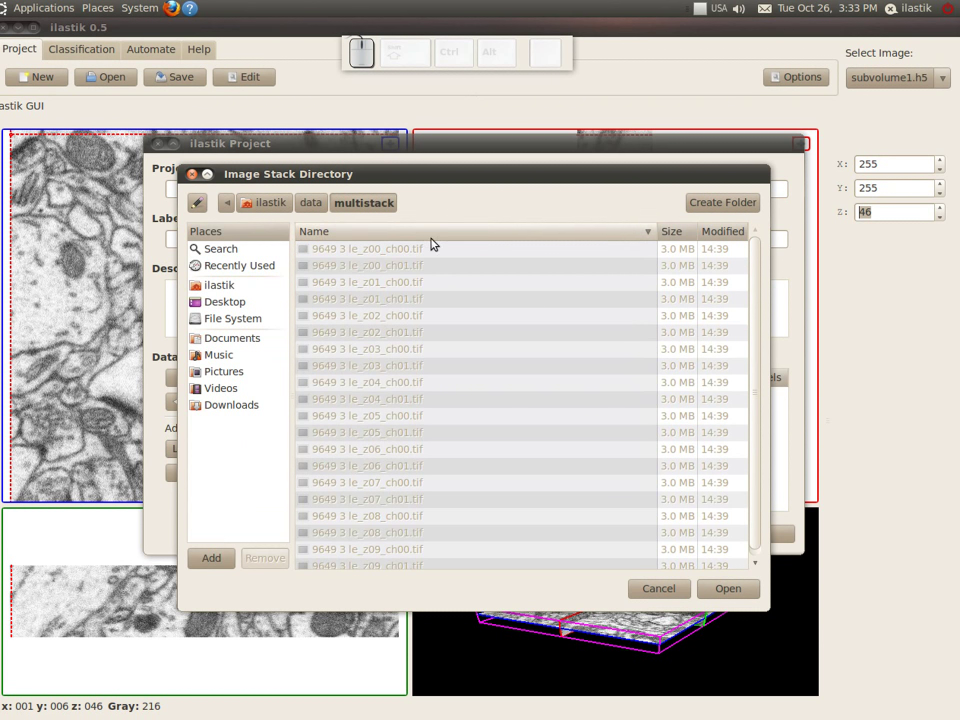
click(730, 586)
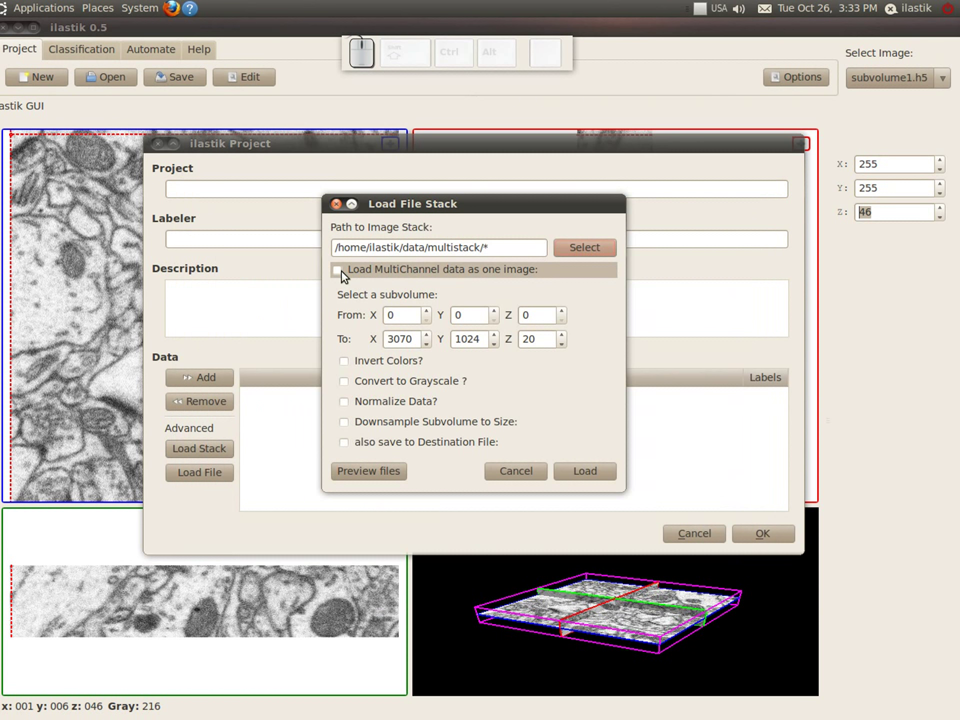
Step: Enable multichannel loading with ch00 as red and ch01 as green, and preview the file pairing
click(341, 277)
click(416, 312)
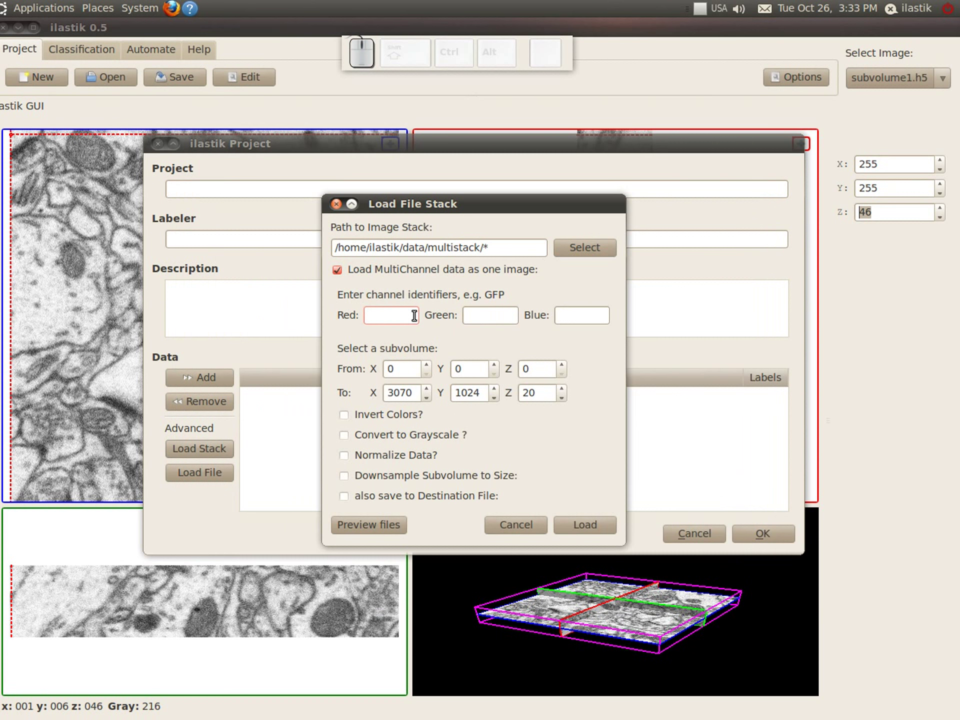
key(c)
key(o)
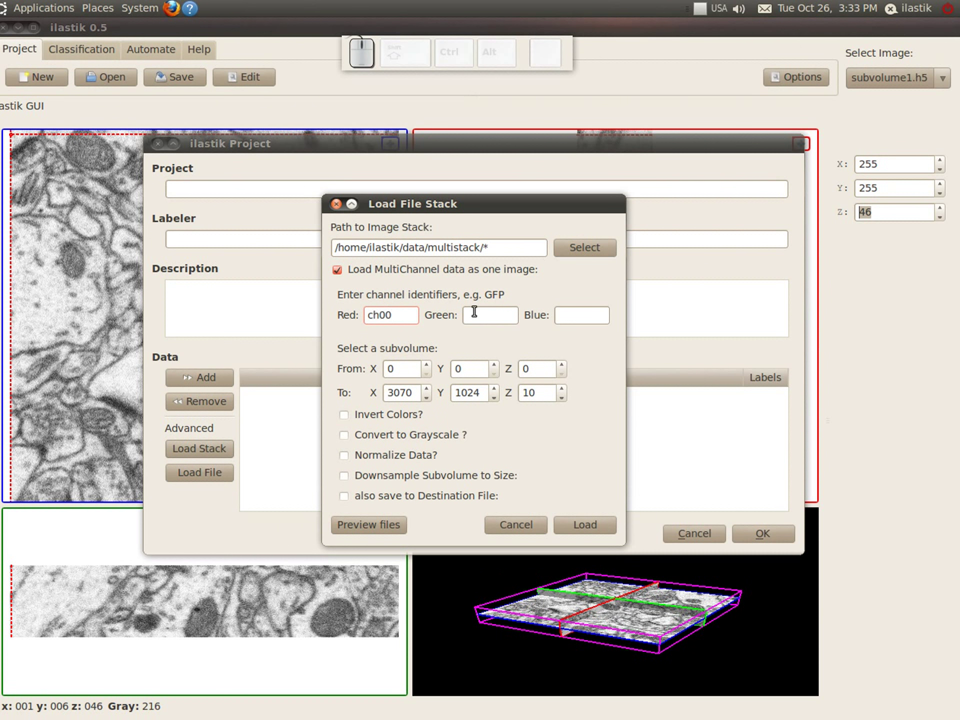
click(483, 307)
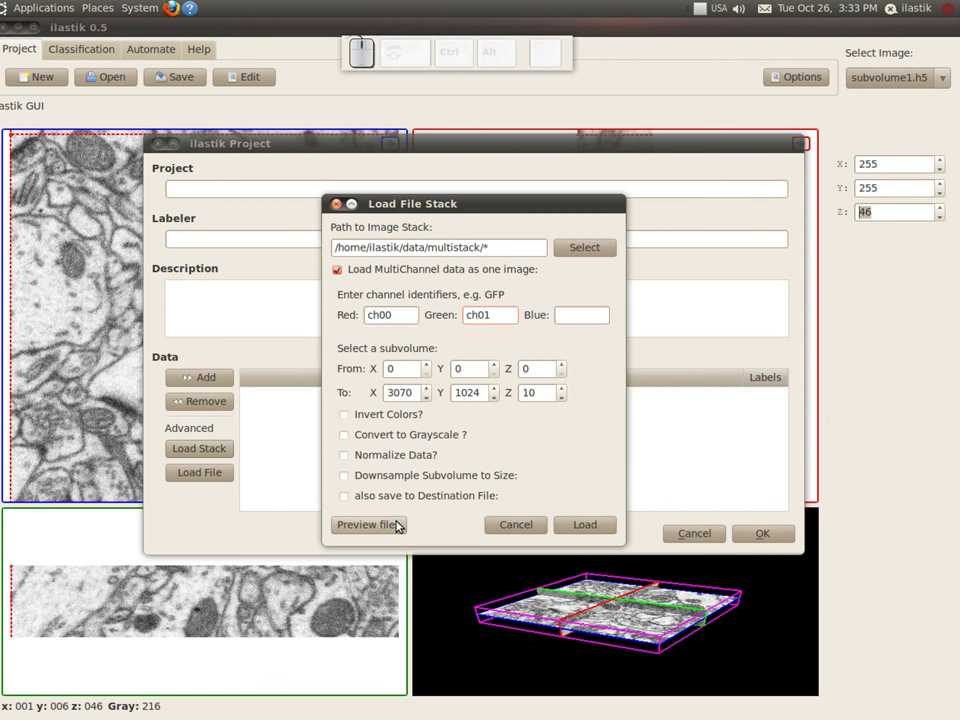
click(396, 525)
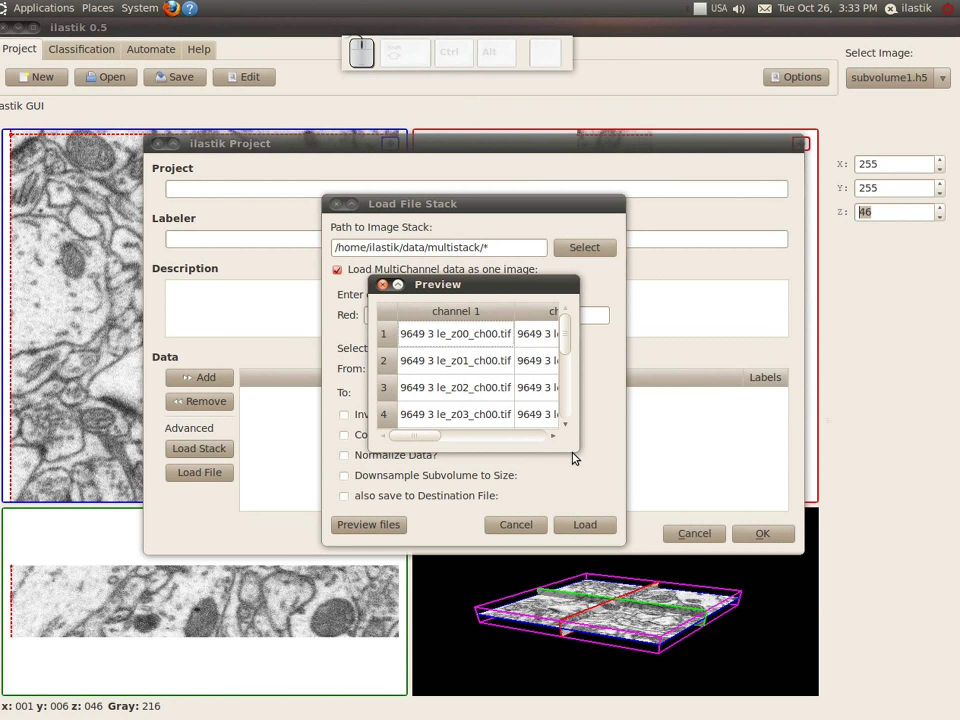
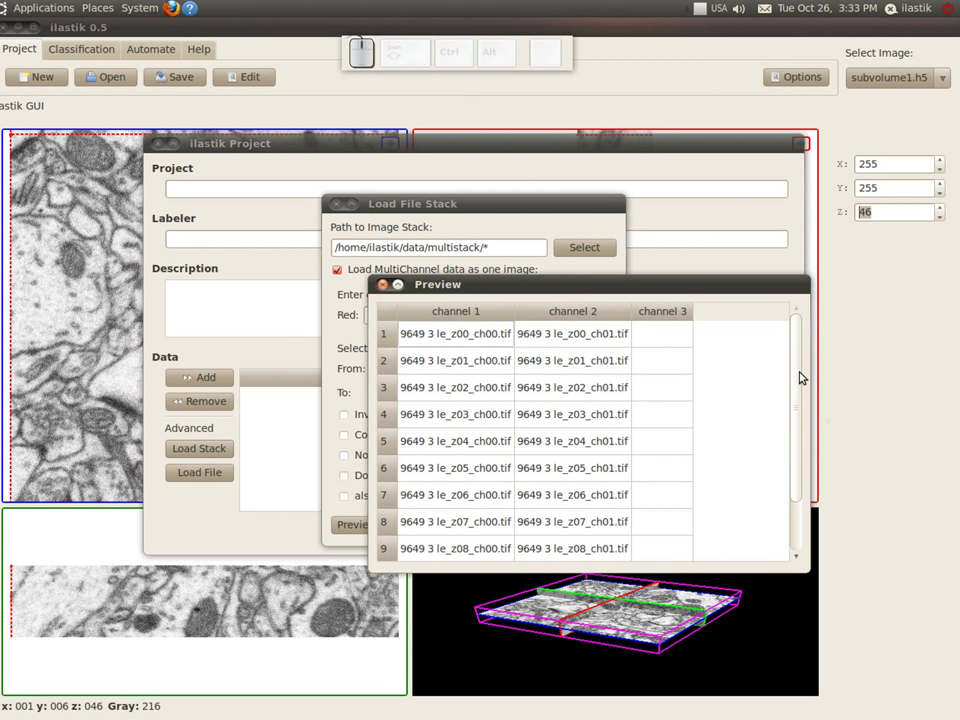
drag(798, 377, 390, 319)
click(385, 290)
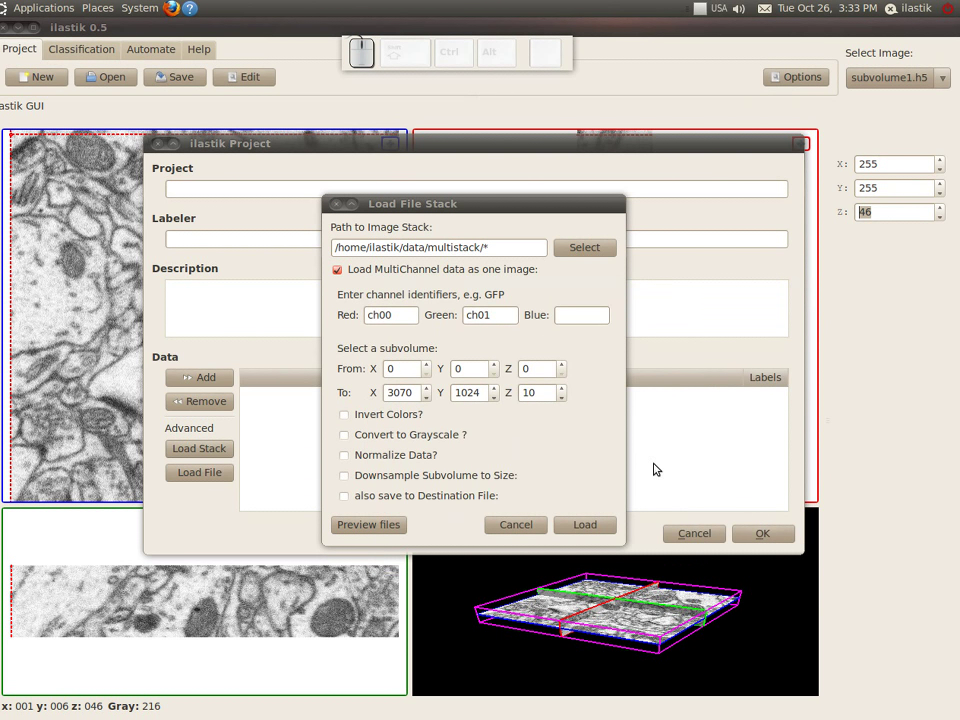
Step: Load the two-channel multistack and scroll through its red/green slices
click(593, 528)
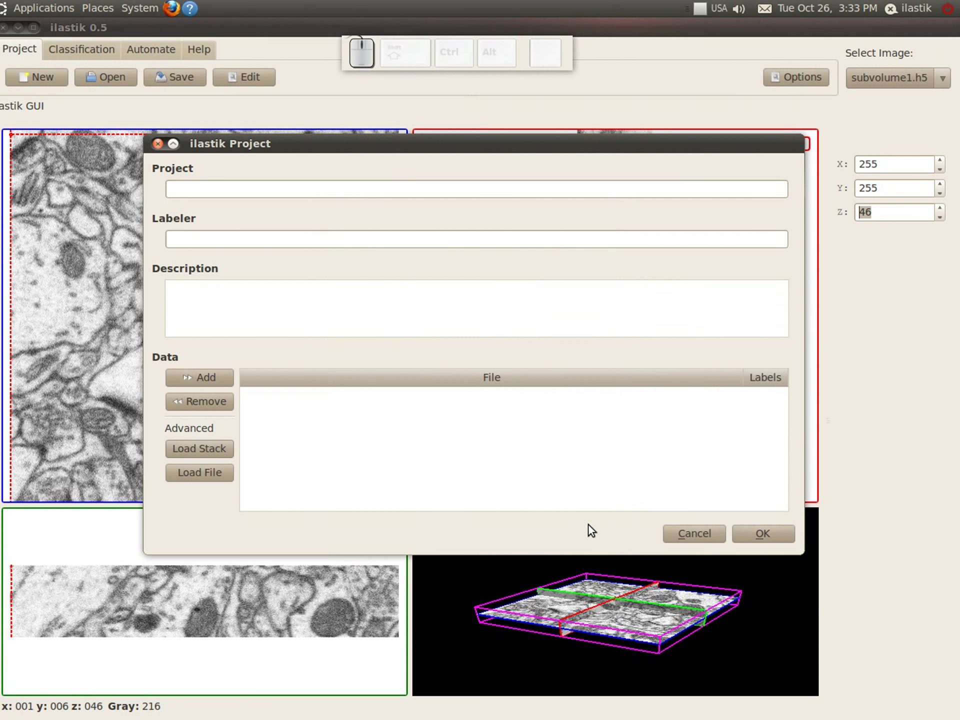
click(745, 536)
scroll(up, 3)
scroll(up, 3)
scroll(down, 3)
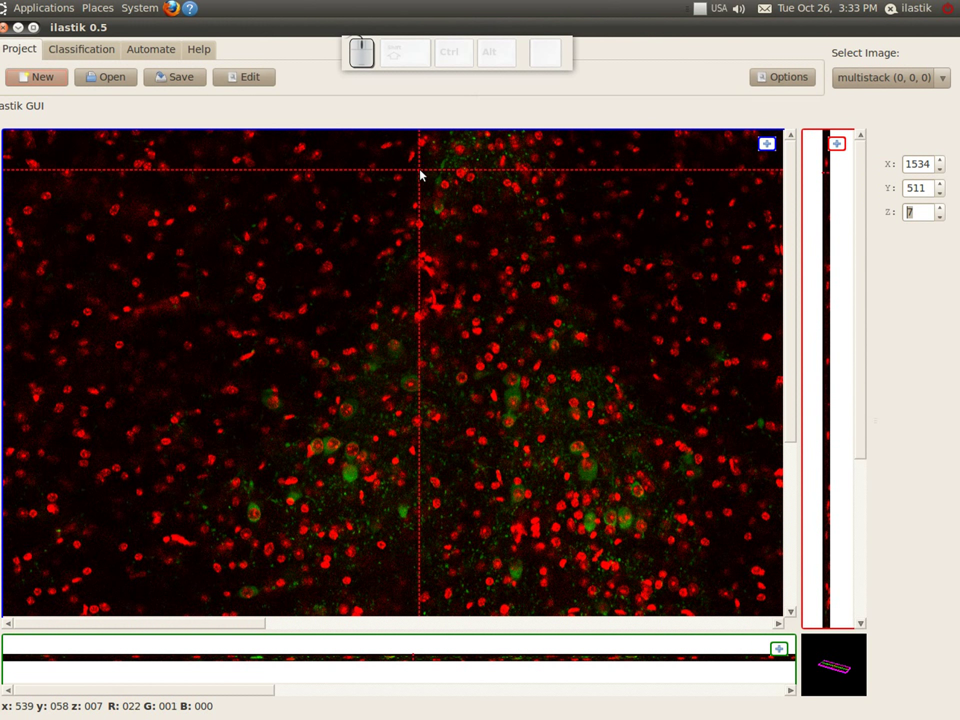